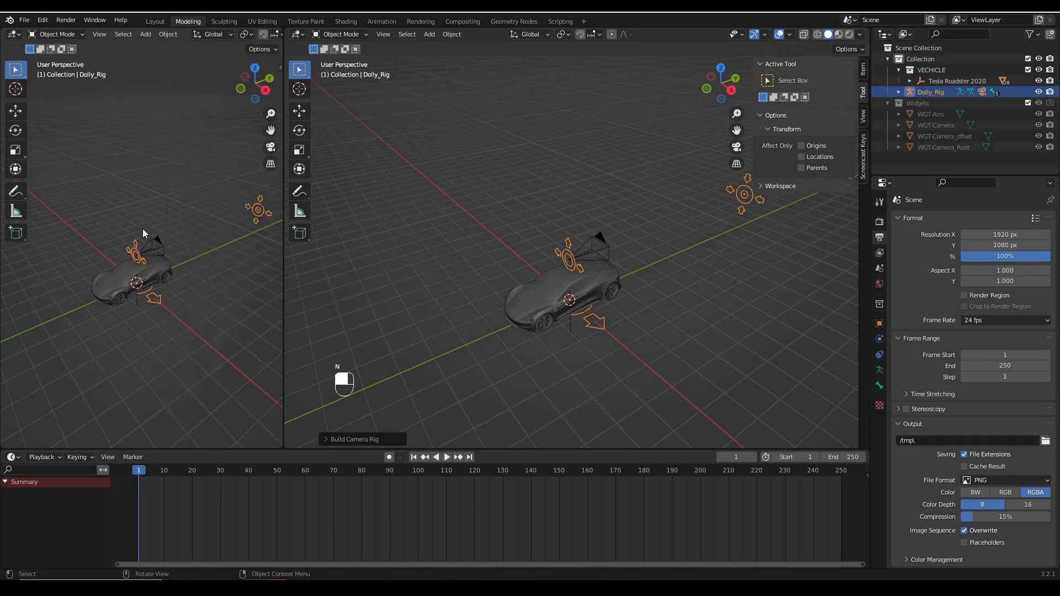
Step: Hide the toolbar and look through the scene camera in the left viewport
key(t)
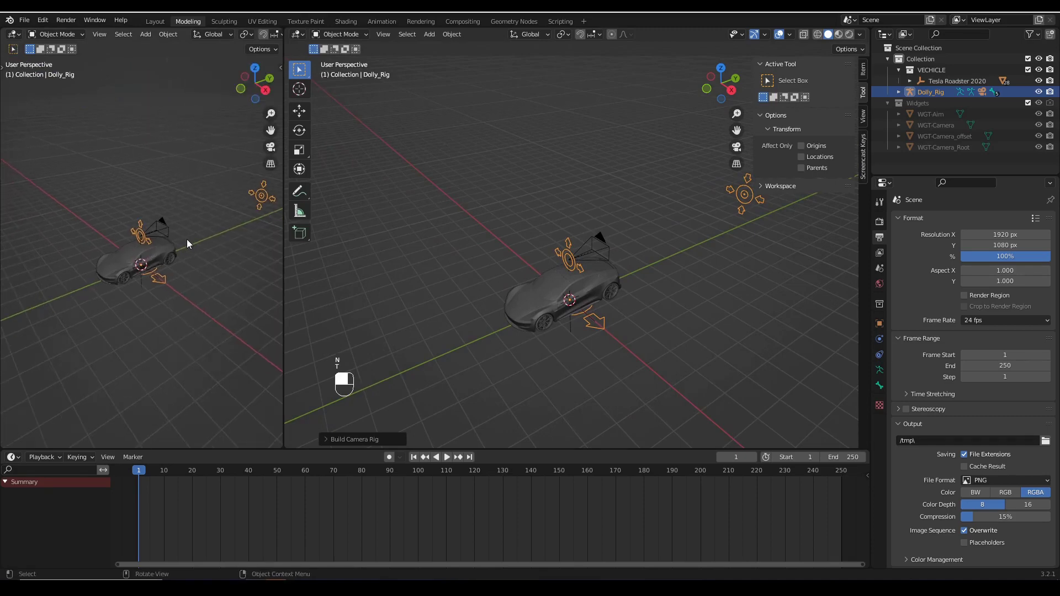
key(KP_0)
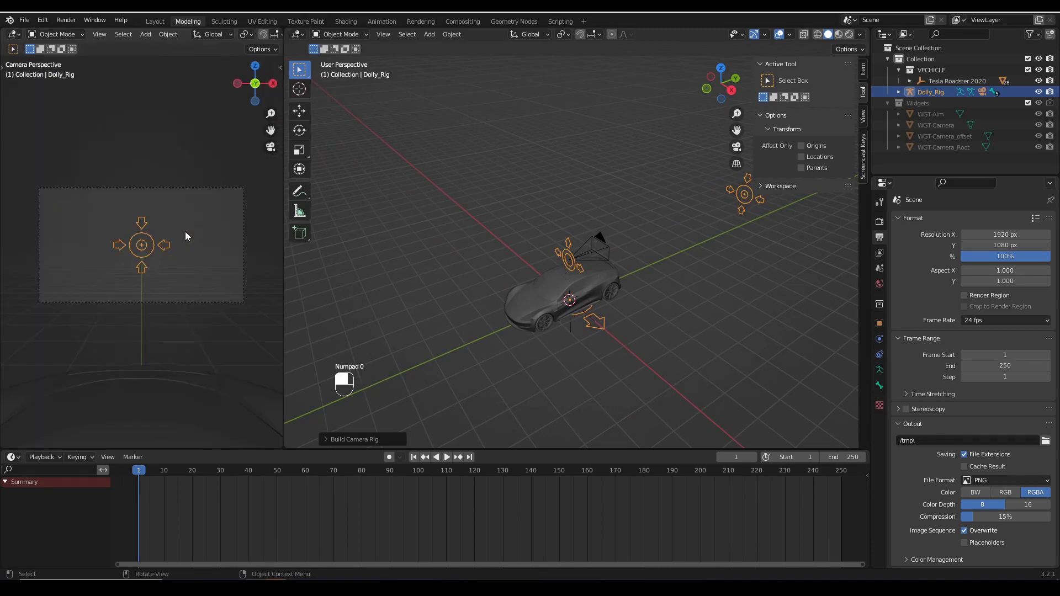
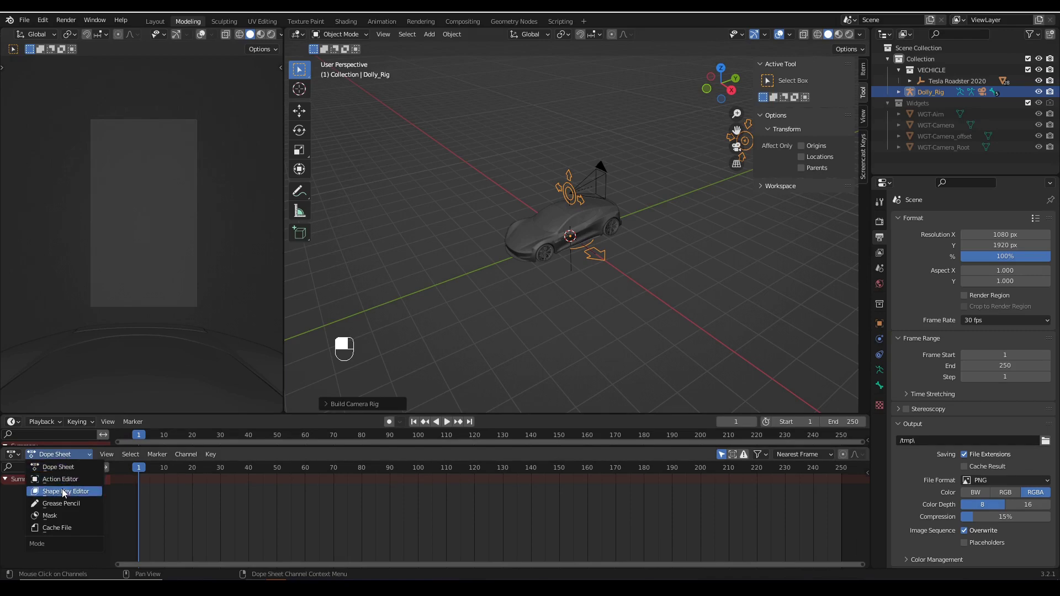
Step: Switch the lower area to the Action Editor and start appending the dolly action via File > Append
drag(69, 483, 411, 256)
drag(411, 257, 26, 22)
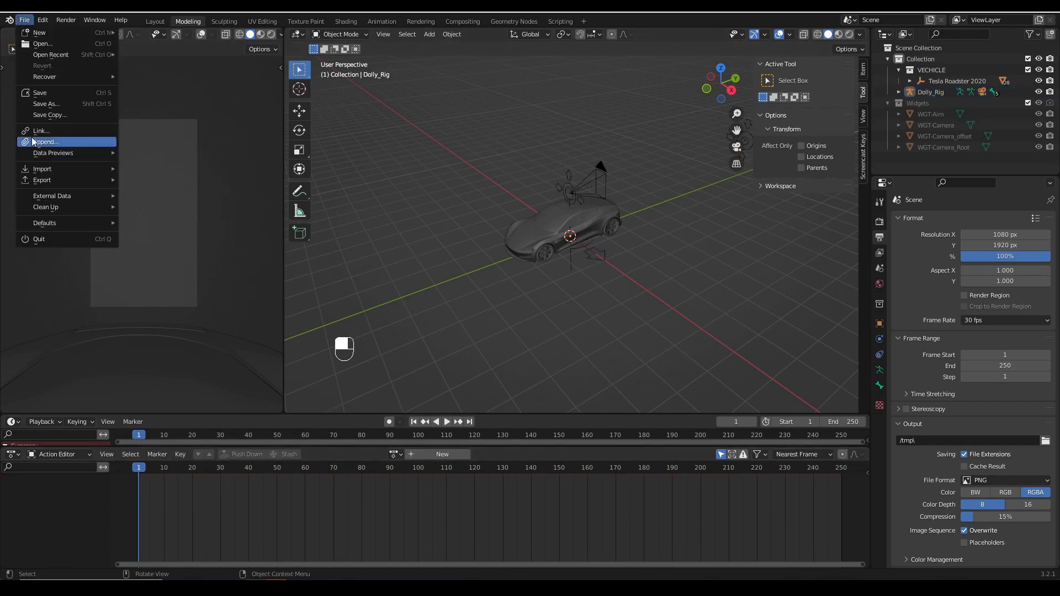
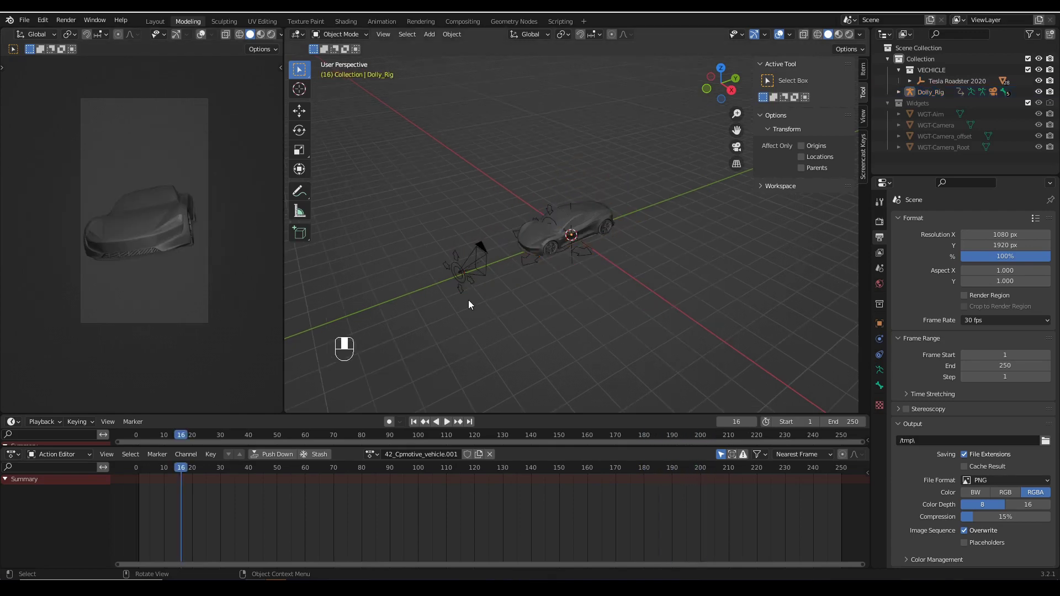
Step: Set the scene end frame to 318 and frame the whole dolly action in the Action Editor
drag(468, 295, 350, 37)
drag(350, 37, 590, 294)
key(a)
middle_click(591, 293)
key(Tab)
middle_click(464, 313)
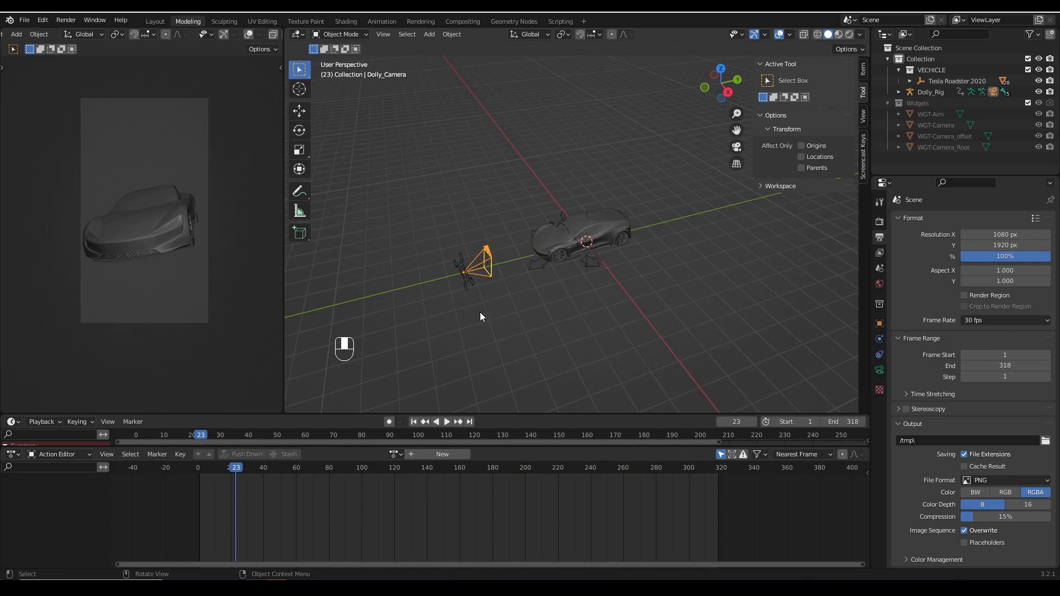
Step: Bake the rig motion into Dolly_Camera with Visual Keying and Clear Parents via the F3 Bake Action search
key(F3)
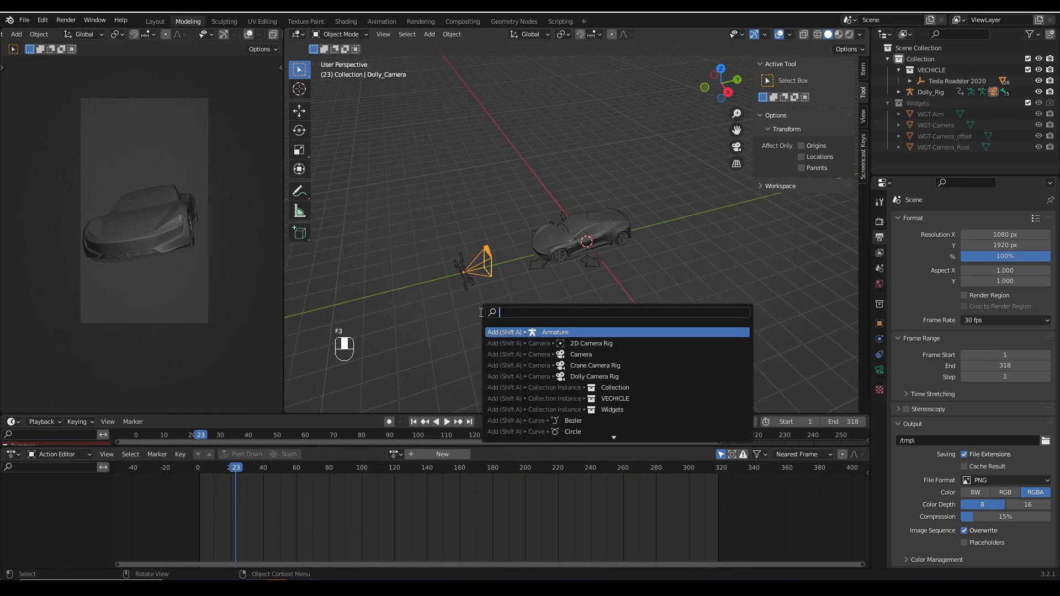
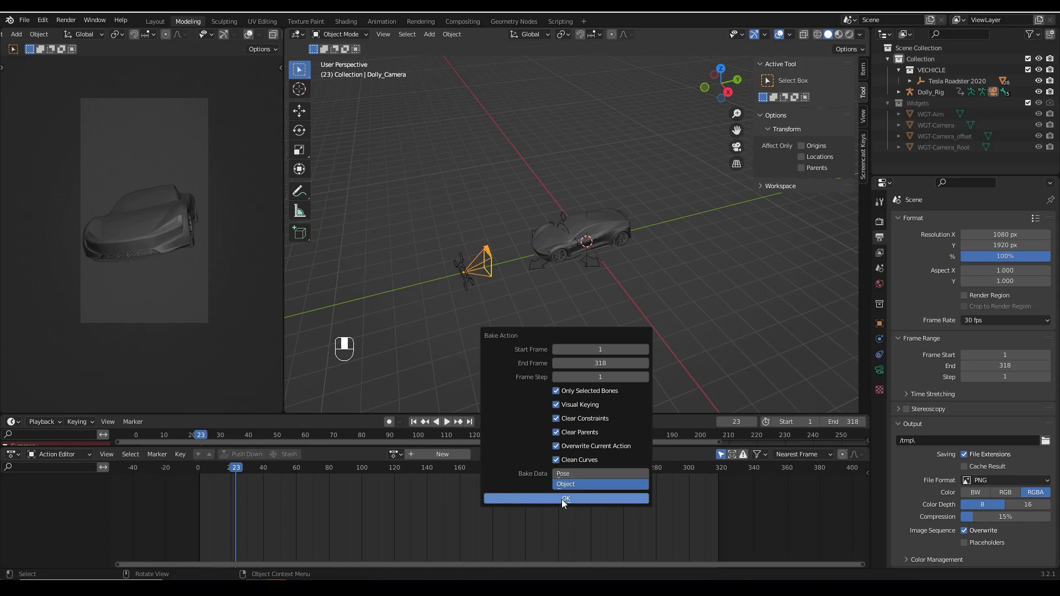
drag(565, 504, 563, 499)
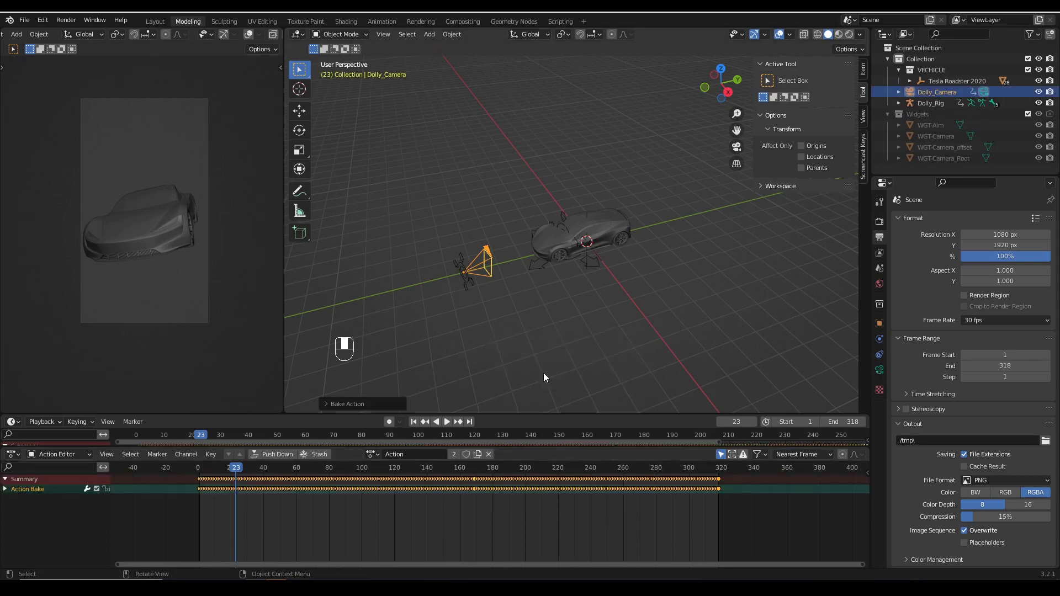